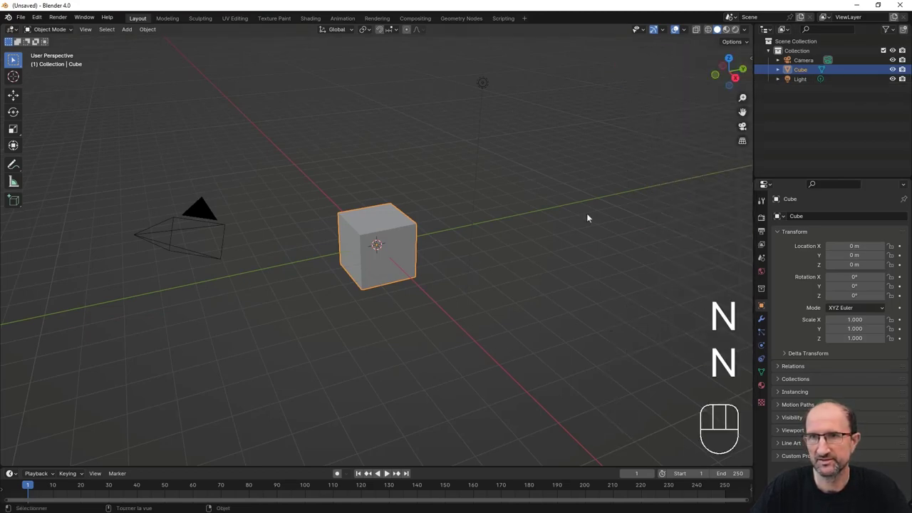
- Orbit the view around the default cube
middle_click(465, 279)
left_click_drag(390, 258, 376, 253)
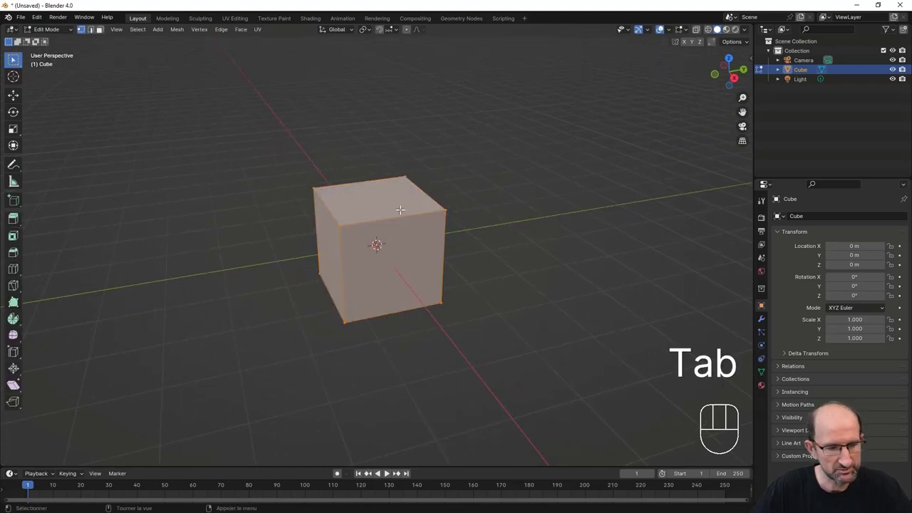
- Bring up the face operations list for the subdivided cube
key("ctrl+p")
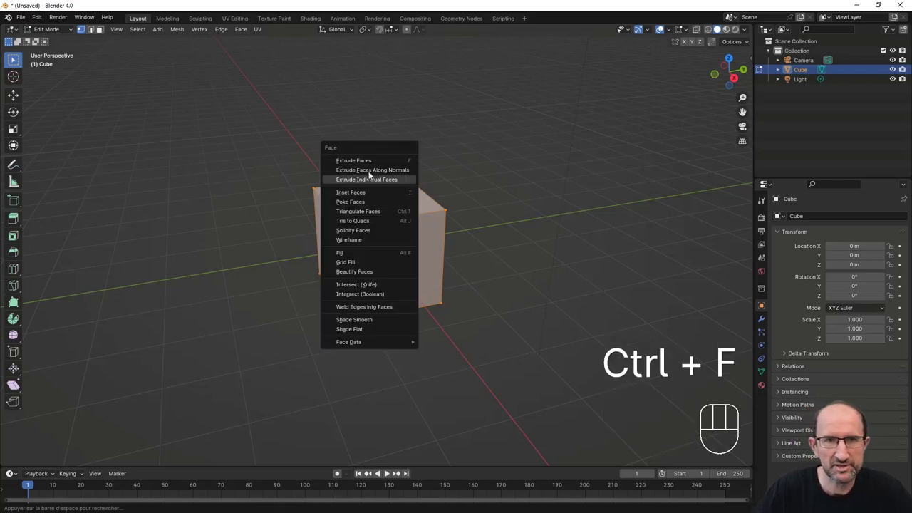
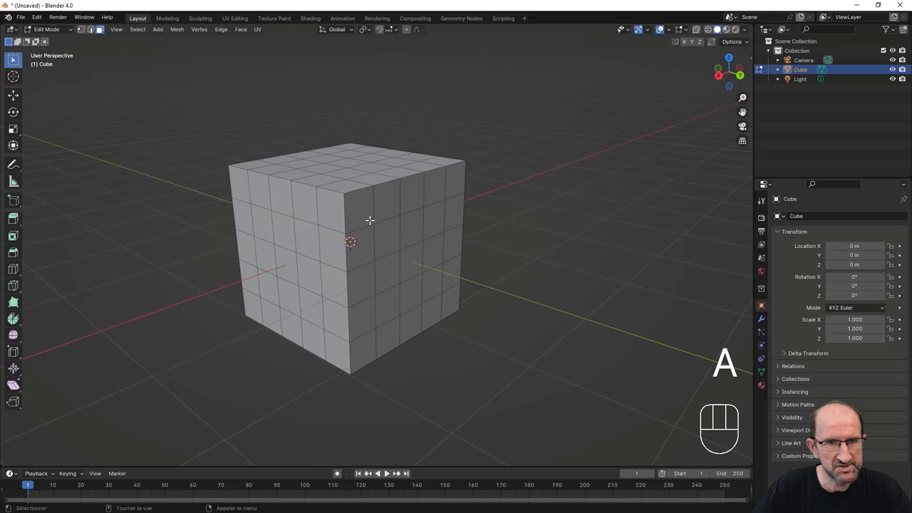
- Convert the cube's triangles to quads from the Face menu and open another file
key("ctrl+p")
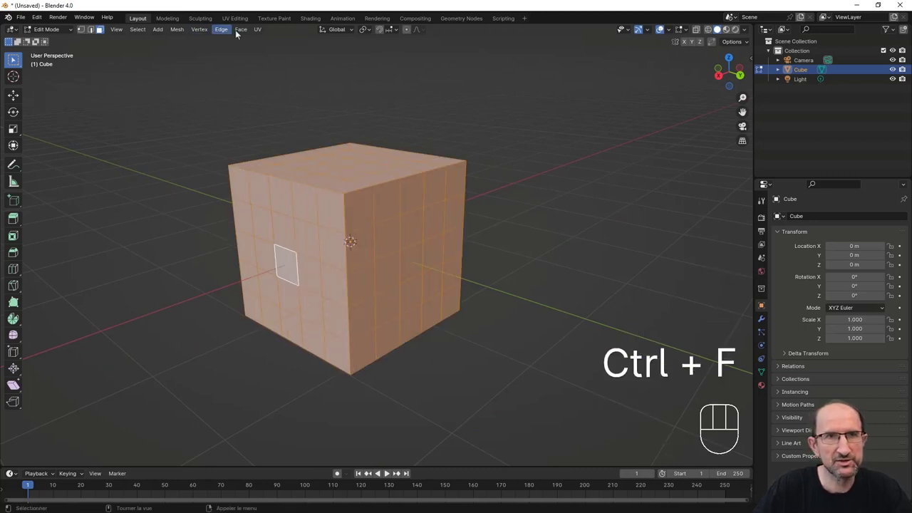
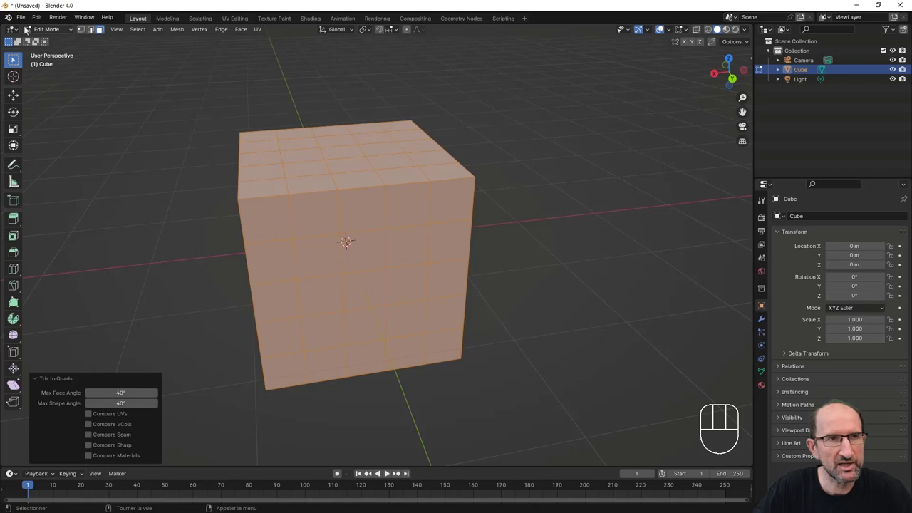
left_click_drag(28, 22, 479, 280)
- View the train from the side, undo an accidental wagon edit, and select the middle and rear wagons
middle_click(463, 273)
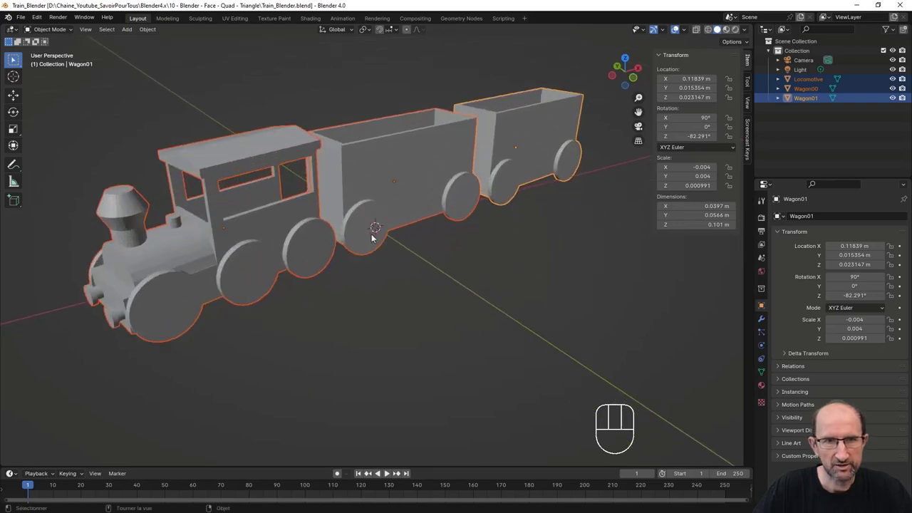
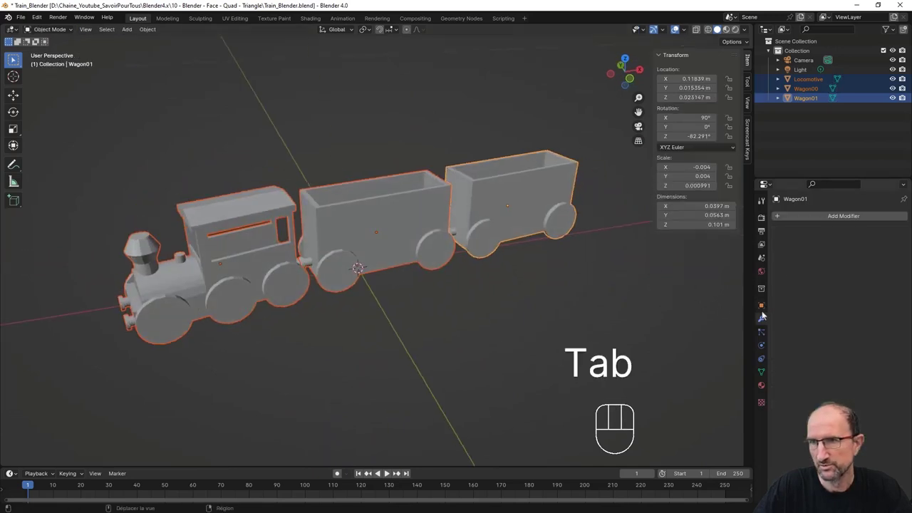
left_click_drag(819, 219, 699, 373)
left_click_drag(499, 316, 482, 314)
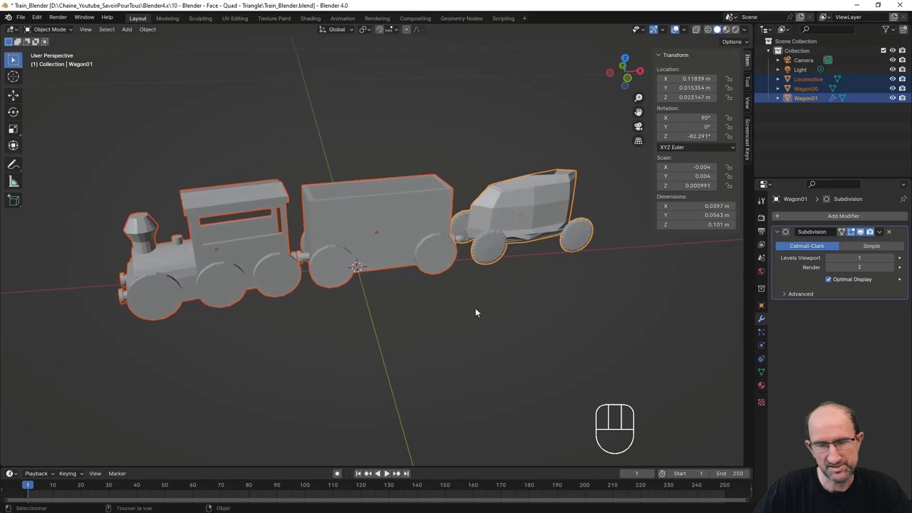
key("ctrl+z")
middle_click(479, 311)
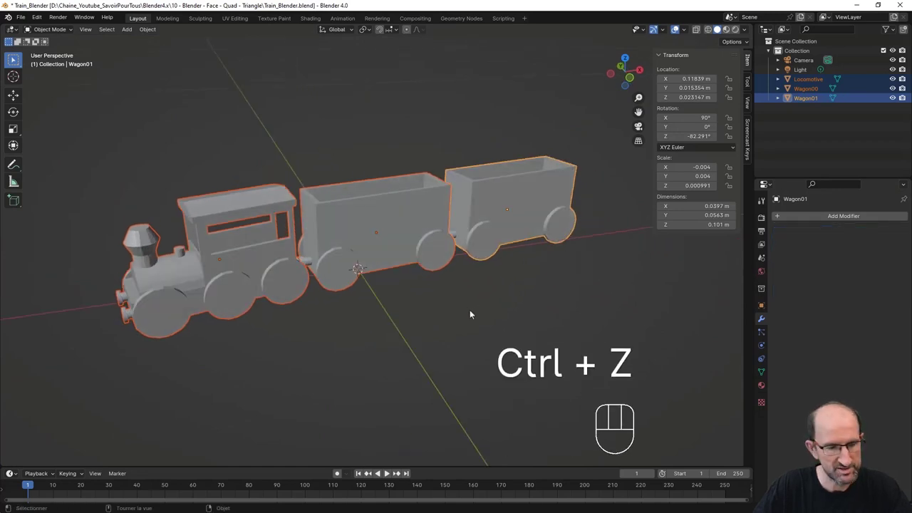
left_click(476, 315)
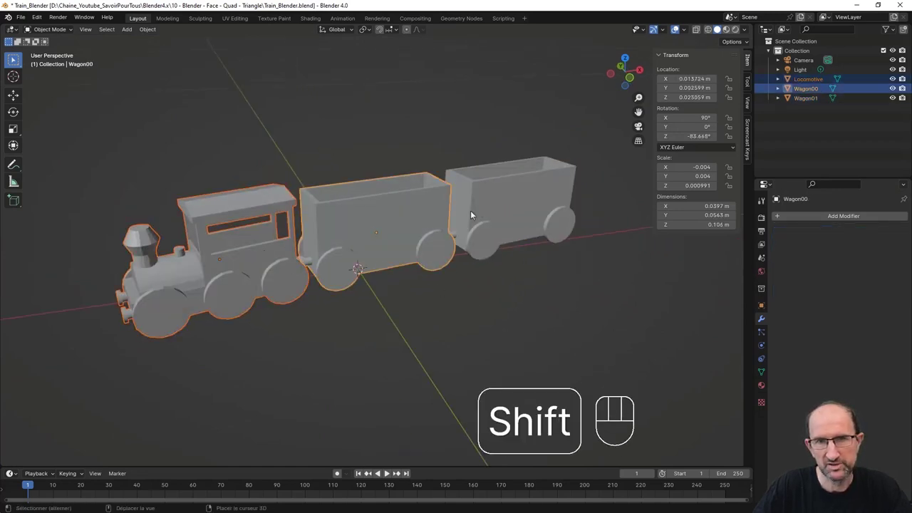
left_click(487, 211)
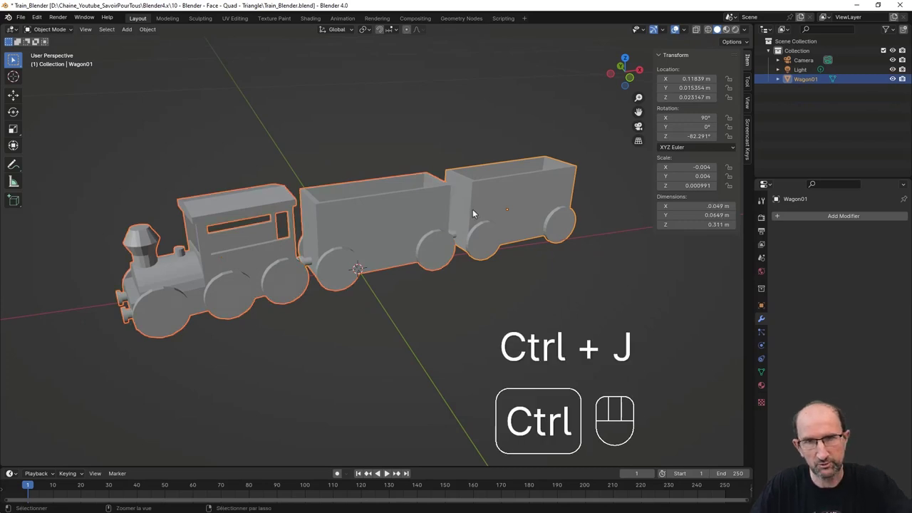
key("ctrl+s")
middle_click(422, 256)
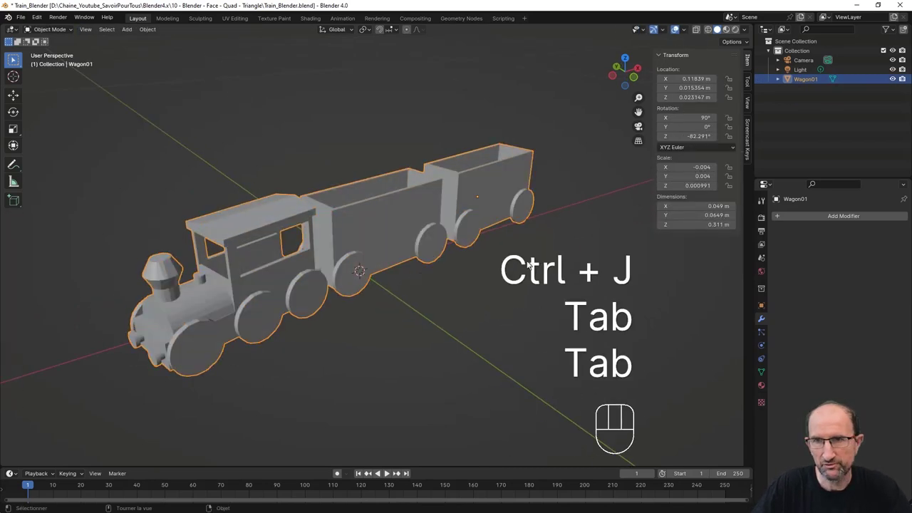
left_click_drag(795, 219, 332, 327)
left_click_drag(334, 327, 334, 316)
left_click(895, 234)
middle_click(289, 291)
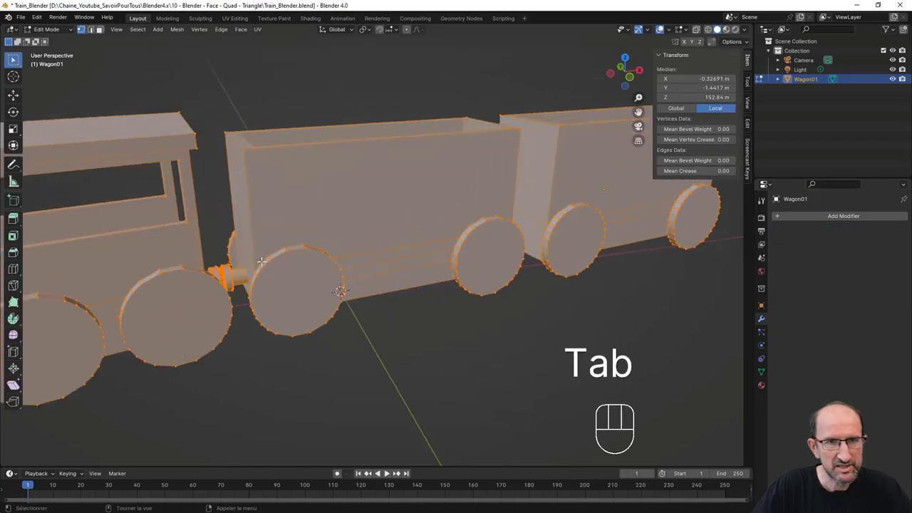
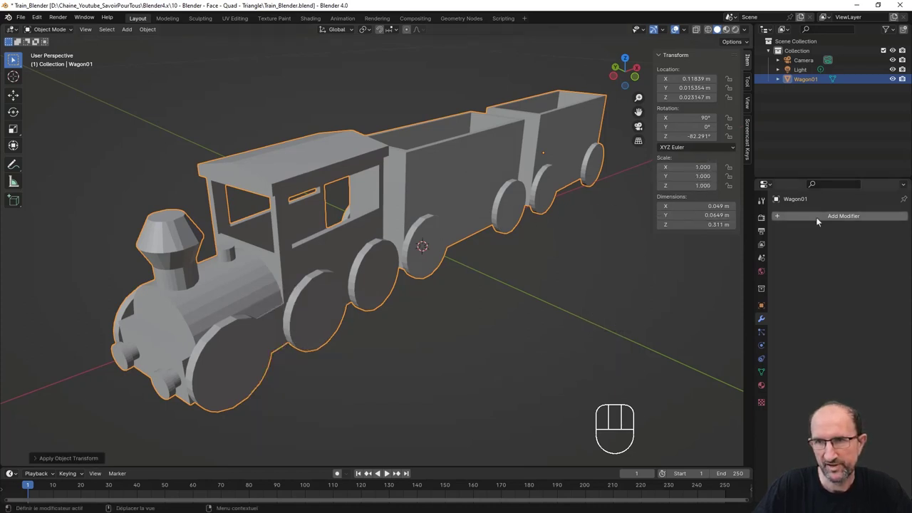
- Set the scene length units to centimetres
left_click_drag(818, 216, 689, 228)
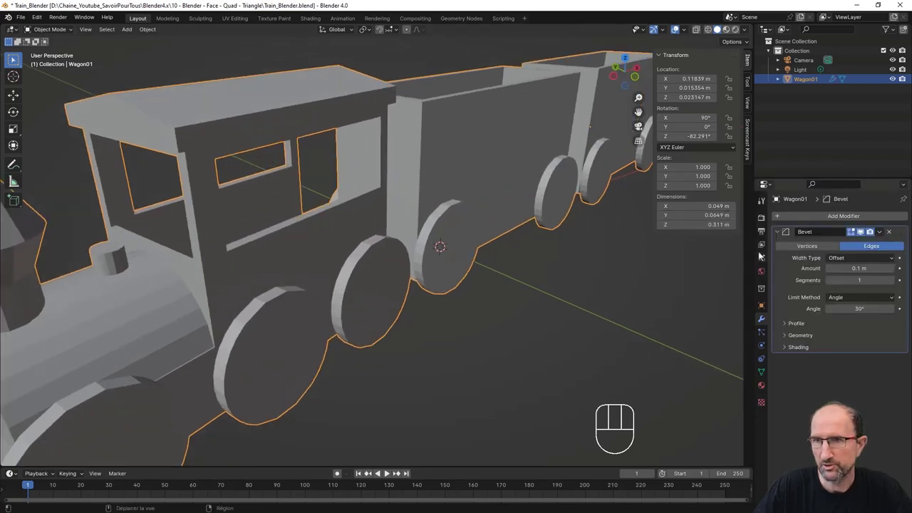
left_click(805, 269)
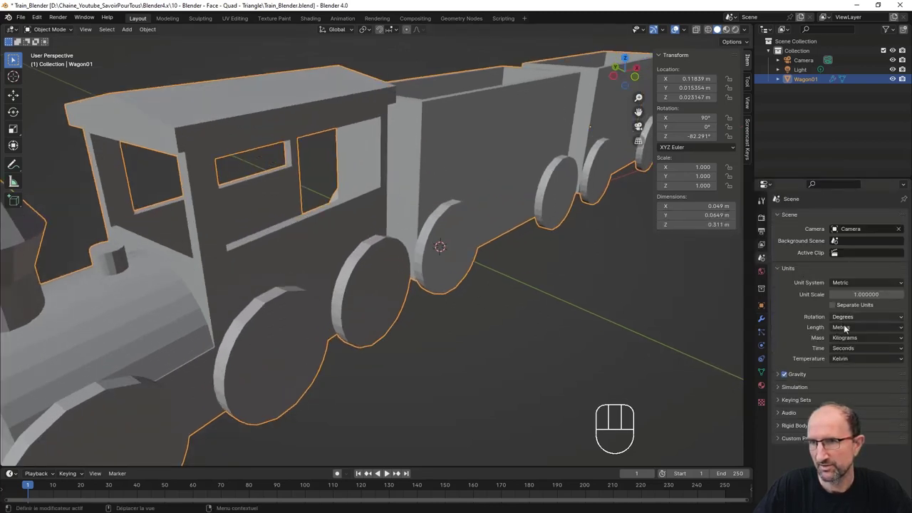
left_click_drag(849, 328, 855, 373)
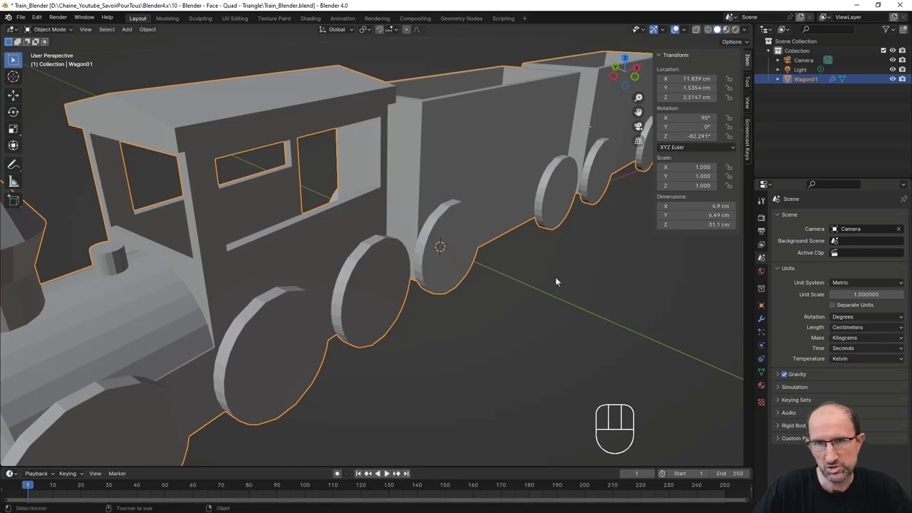
- Orbit around the train, view it from the side and look down on the cab roof
left_click_drag(542, 276, 491, 268)
middle_click(457, 287)
left_click_drag(409, 311, 447, 301)
left_click_drag(449, 294, 433, 304)
middle_click(456, 289)
left_click_drag(377, 276, 395, 270)
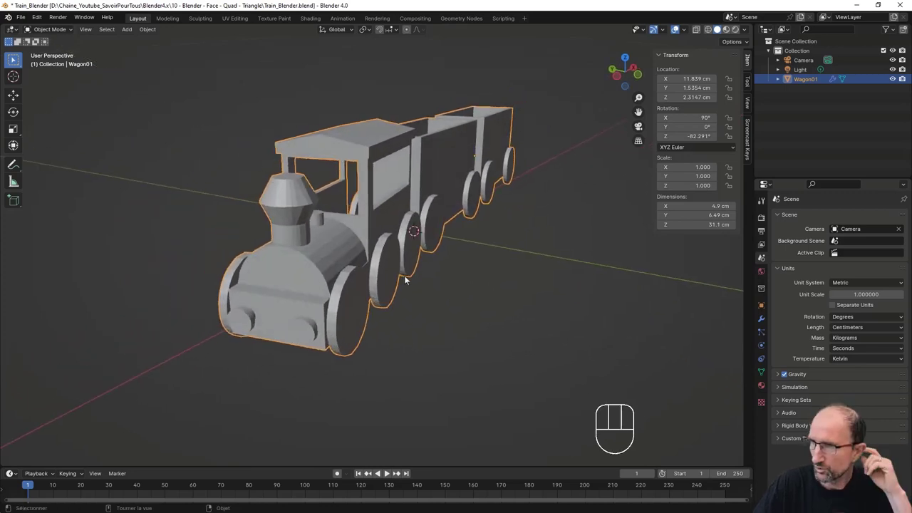
left_click_drag(392, 275, 381, 283)
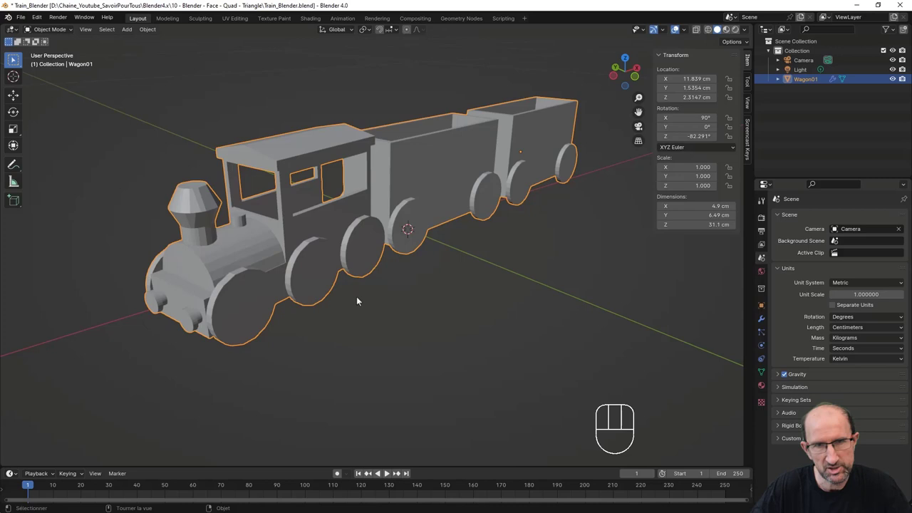
left_click_drag(370, 292, 367, 292)
middle_click(391, 297)
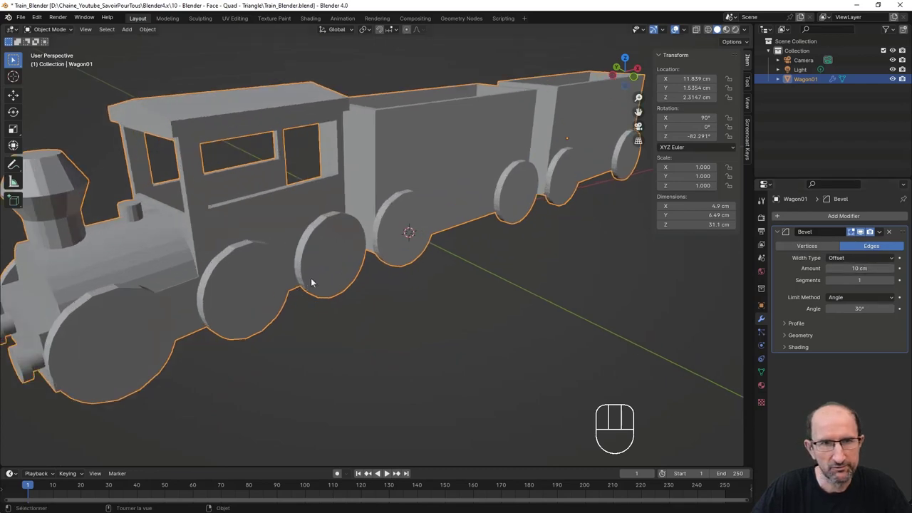
left_click_drag(327, 287, 335, 278)
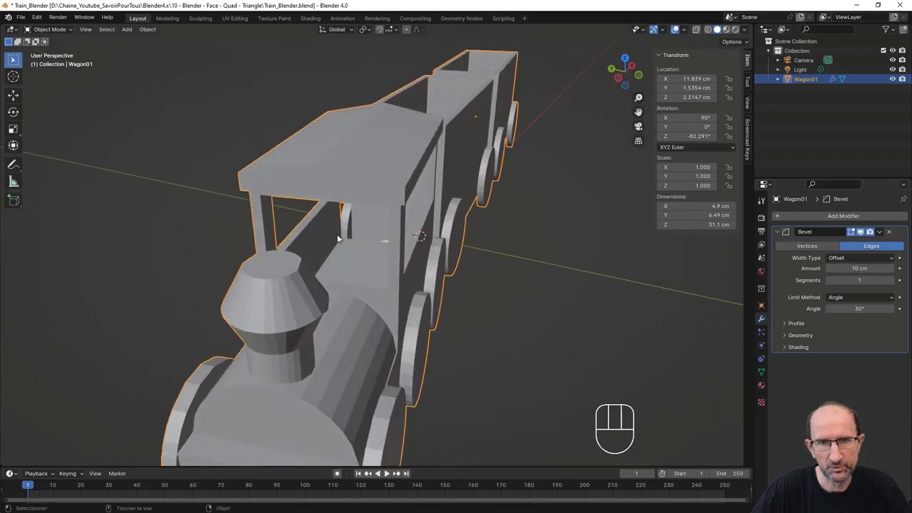
- Zoom in on the wheel rims and change the bevel's overlap handling under Geometry
left_click_drag(390, 197, 368, 239)
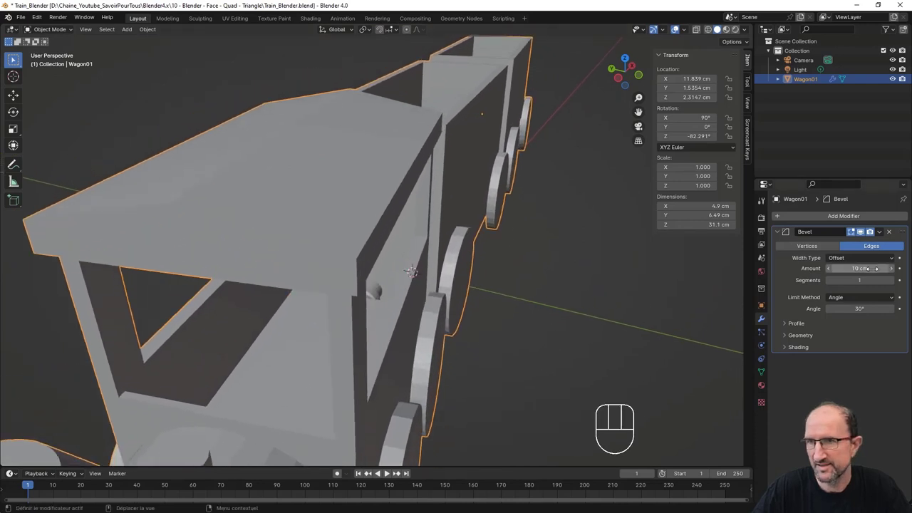
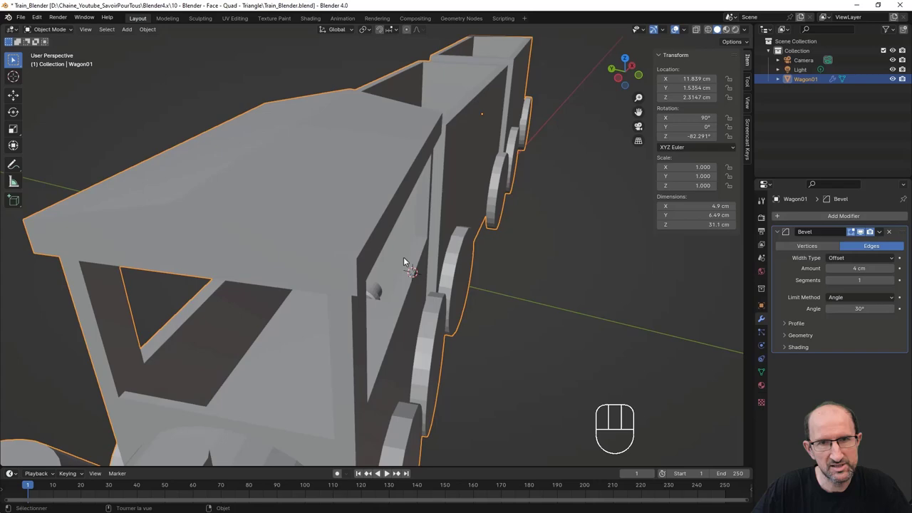
left_click_drag(394, 258, 413, 264)
left_click_drag(468, 309, 444, 306)
left_click_drag(416, 376, 460, 271)
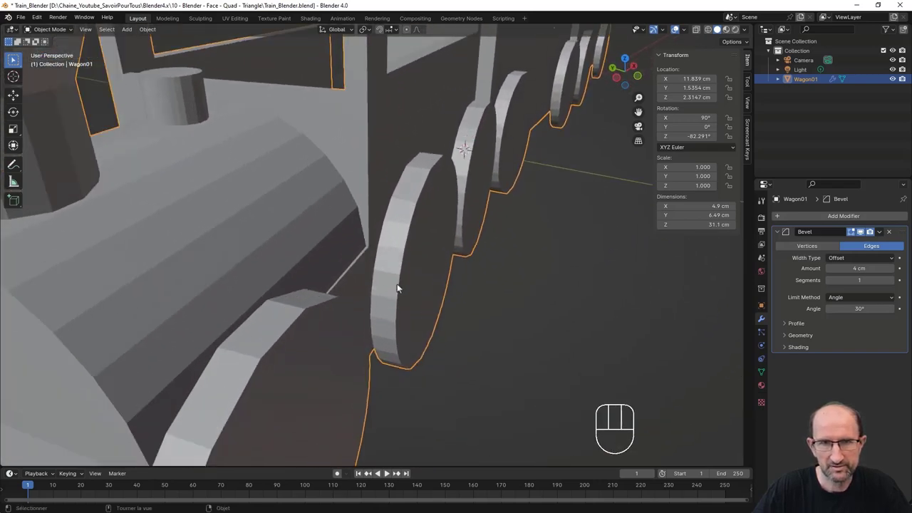
middle_click(445, 288)
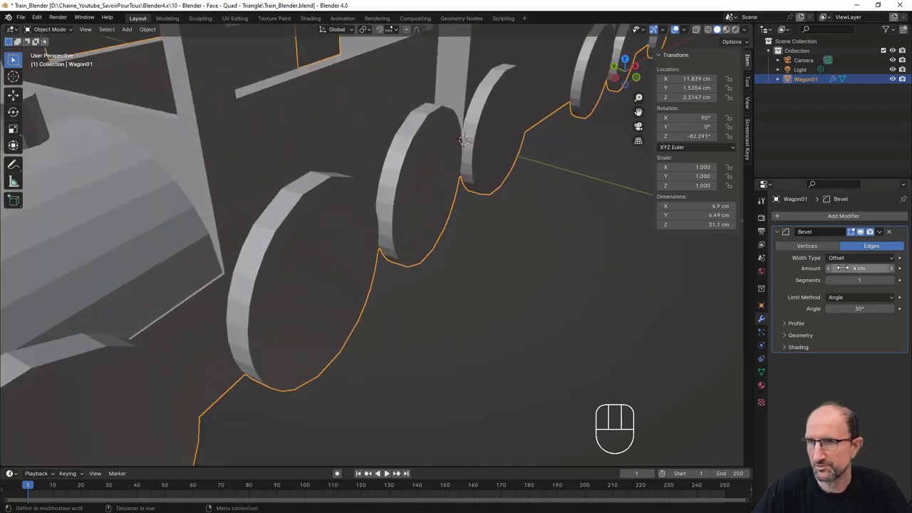
left_click(800, 337)
left_click(830, 391)
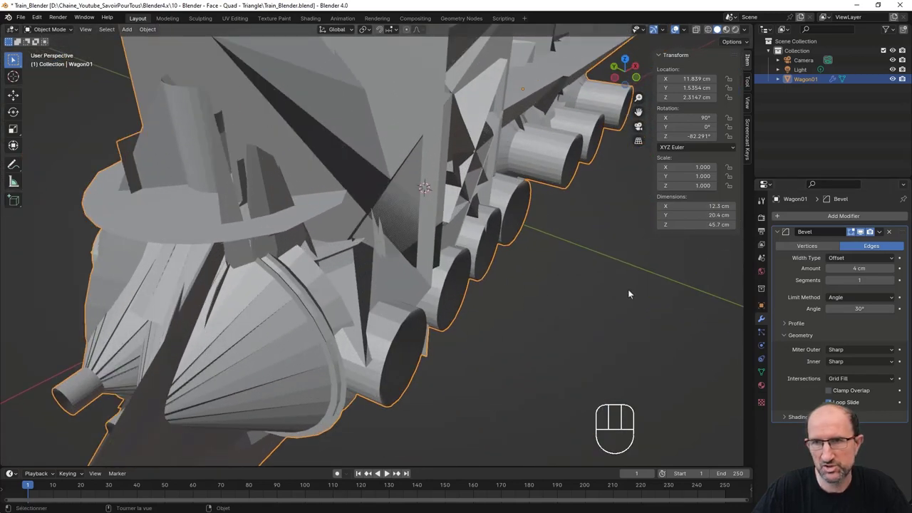
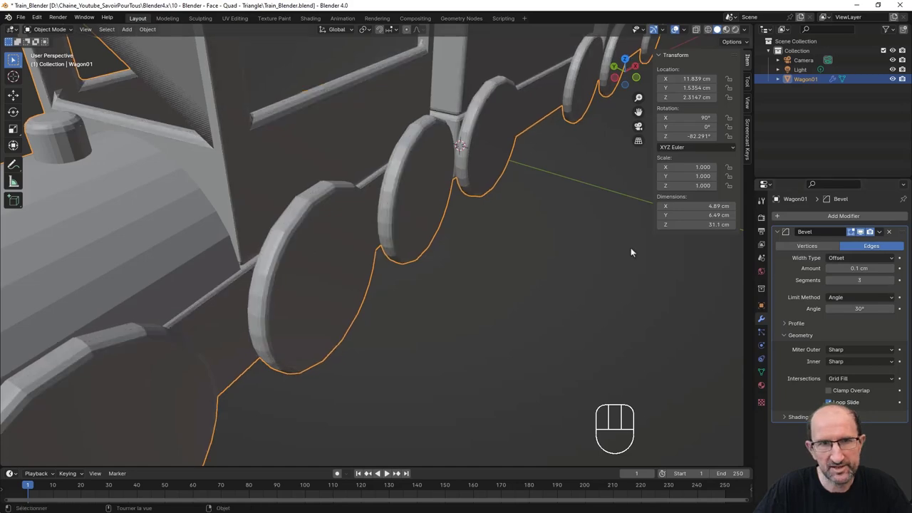
left_click_drag(486, 238, 443, 223)
left_click_drag(448, 223, 498, 261)
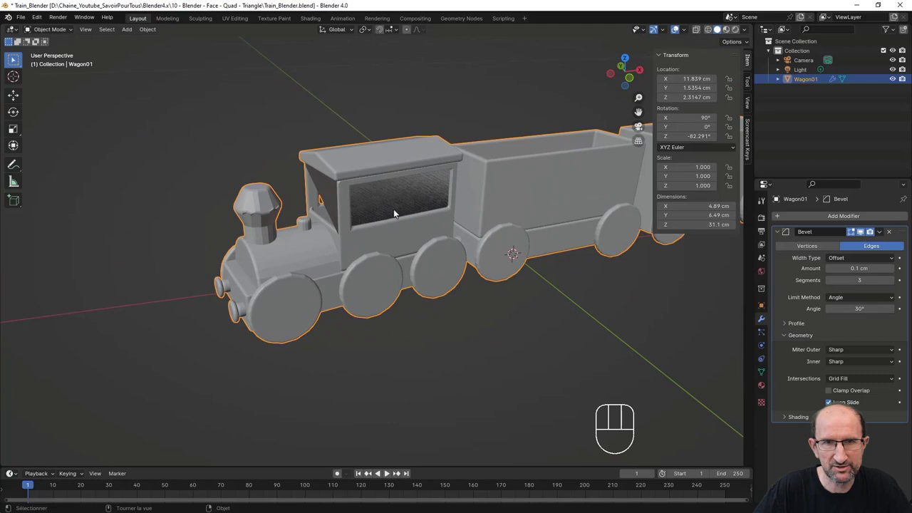
left_click_drag(384, 222, 398, 221)
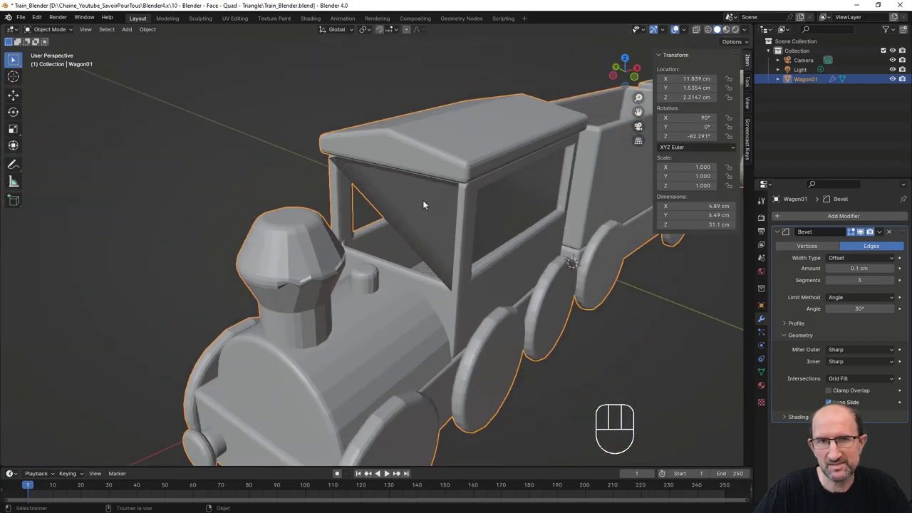
left_click_drag(428, 205, 385, 209)
left_click_drag(445, 219, 293, 219)
left_click_drag(317, 228, 357, 221)
left_click_drag(322, 252, 391, 233)
middle_click(343, 266)
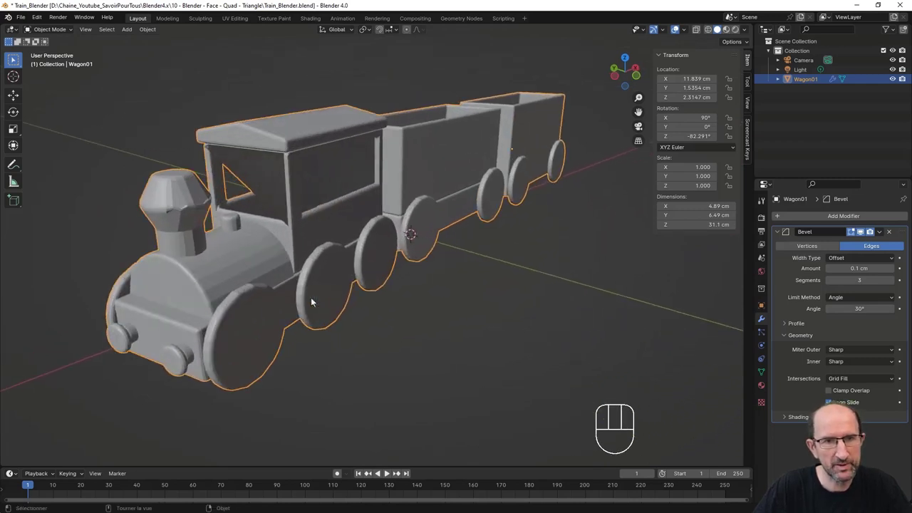
- Enter Edit Mode on the joined train mesh
key("Tab")
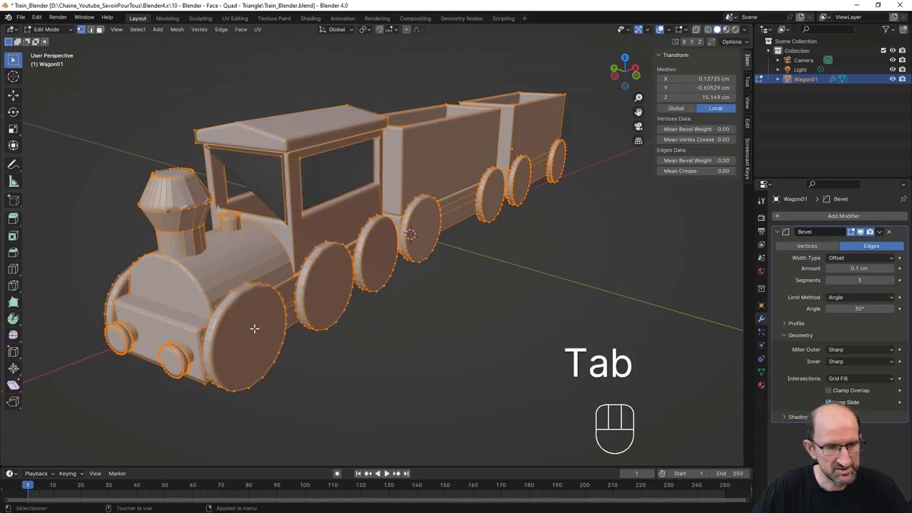
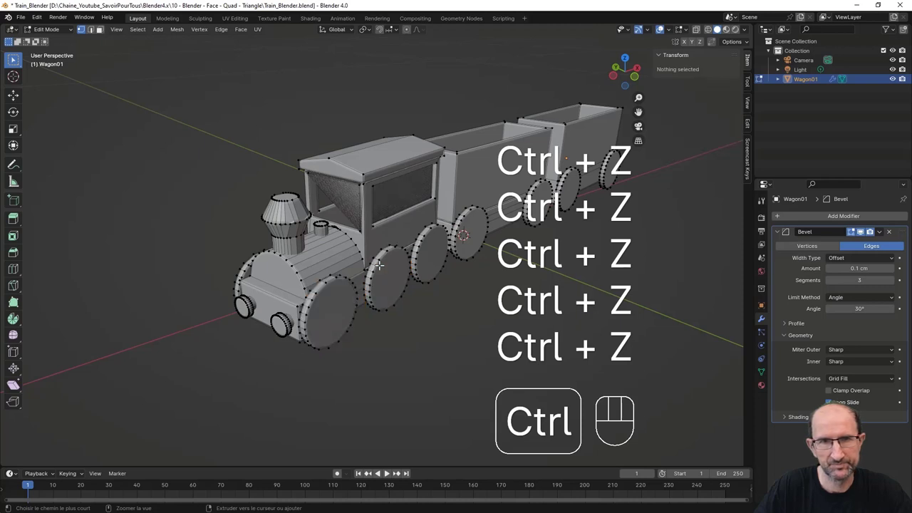
- Select the whole train mesh and orbit to check it
key("ctrl+z")
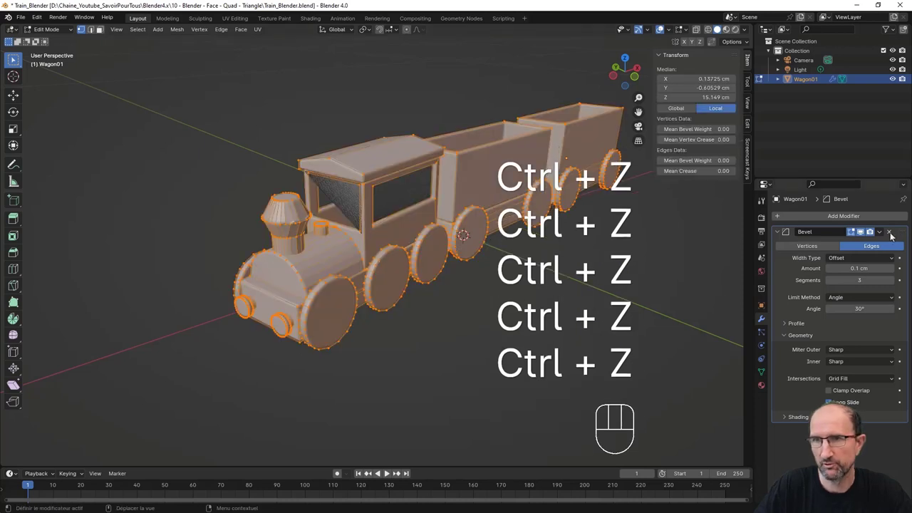
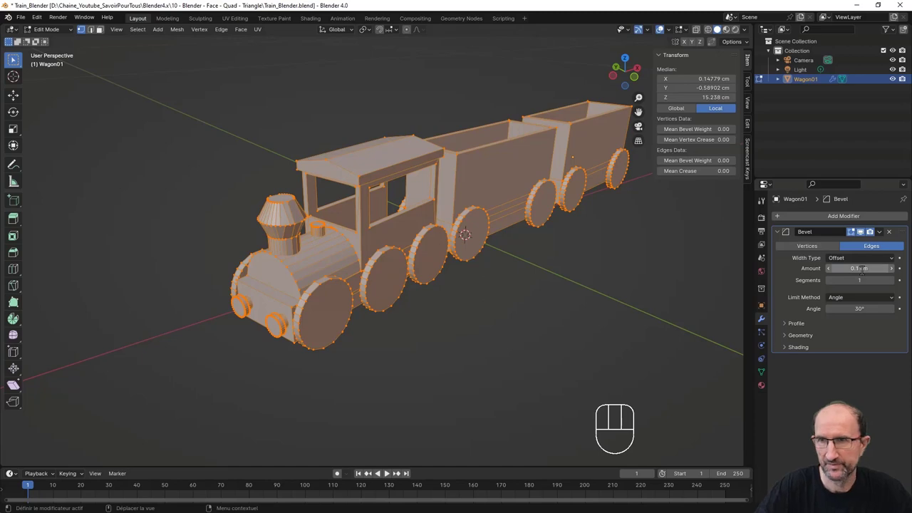
middle_click(396, 204)
left_click_drag(399, 266, 398, 210)
- Return to Object Mode and re-enable the Bevel modifier on the wheel rims
key("Tab")
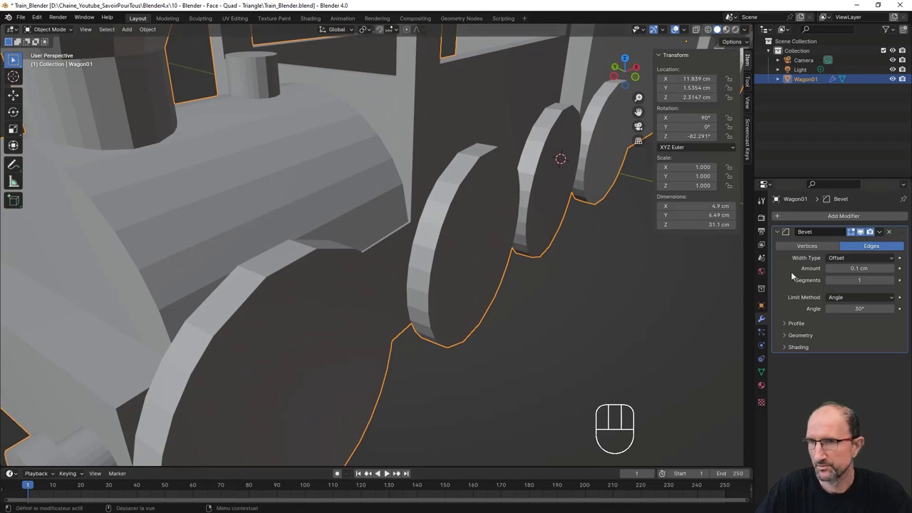
middle_click(320, 316)
left_click(794, 338)
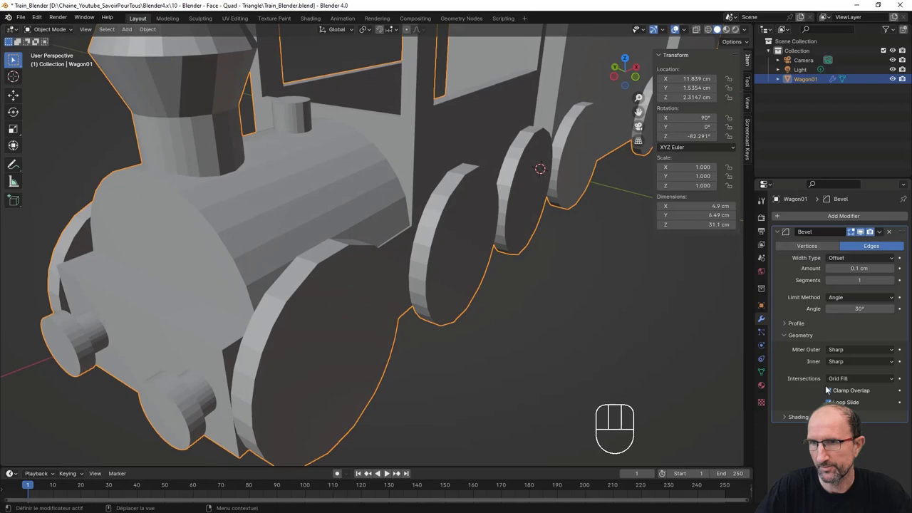
left_click(831, 391)
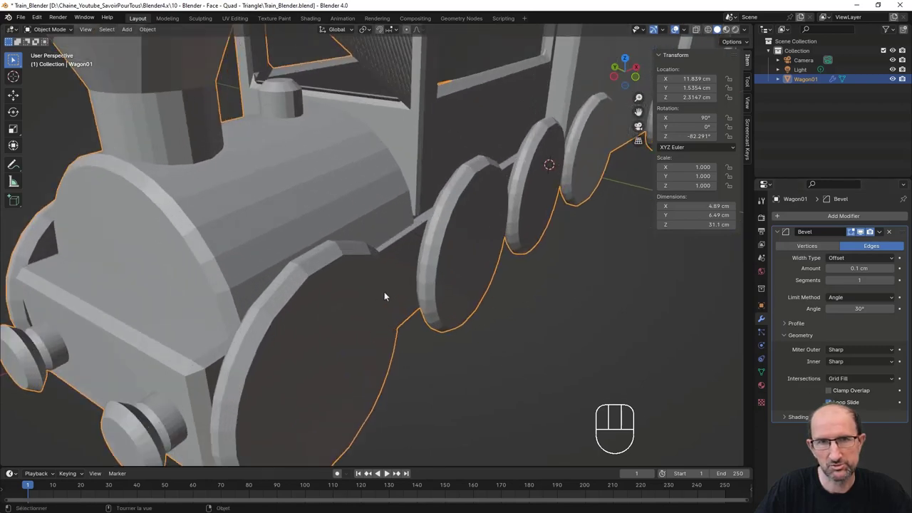
- Orbit and zoom out to frame and review the whole train
left_click_drag(421, 261, 345, 294)
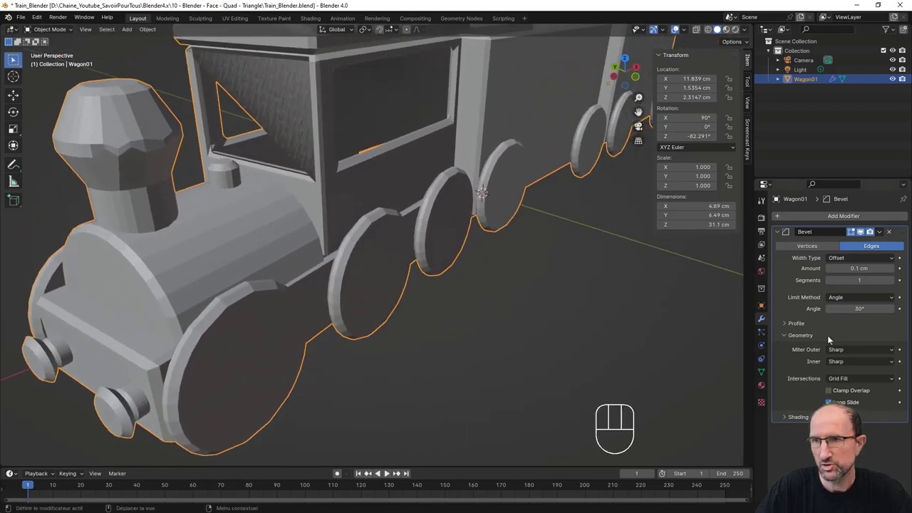
left_click_drag(285, 207, 259, 210)
left_click_drag(277, 188, 297, 281)
left_click_drag(300, 258, 314, 250)
left_click_drag(321, 302, 319, 283)
left_click_drag(354, 271, 299, 267)
left_click_drag(349, 228, 336, 239)
middle_click(337, 261)
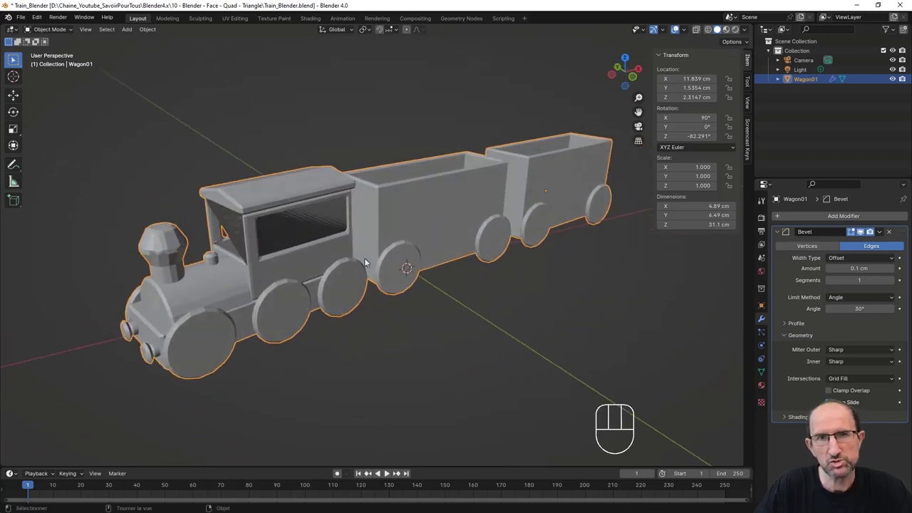
left_click_drag(369, 256, 369, 236)
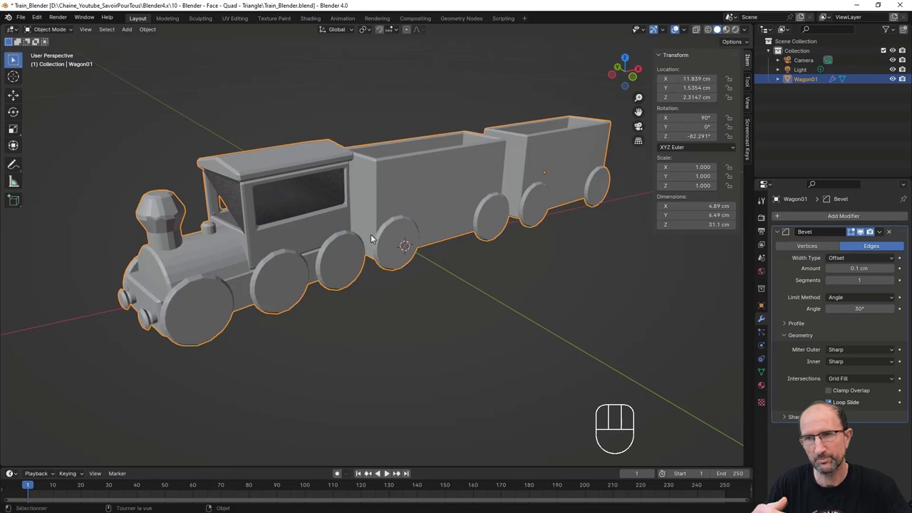
left_click_drag(362, 264, 361, 264)
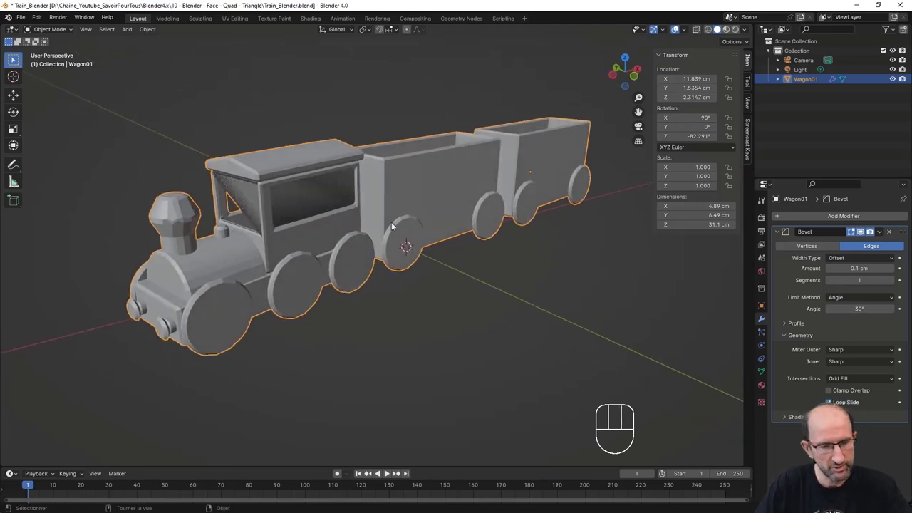
left_click_drag(402, 217, 390, 240)
left_click_drag(421, 234, 413, 242)
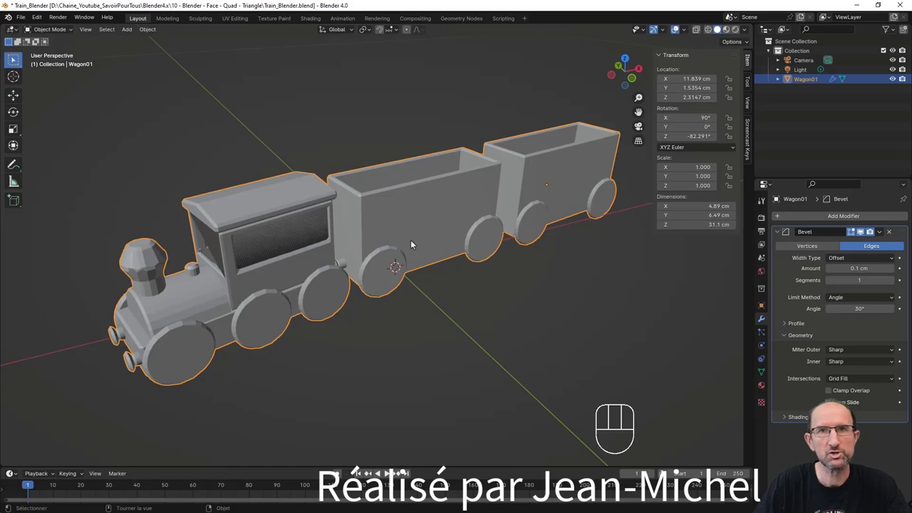
left_click_drag(376, 259, 361, 256)
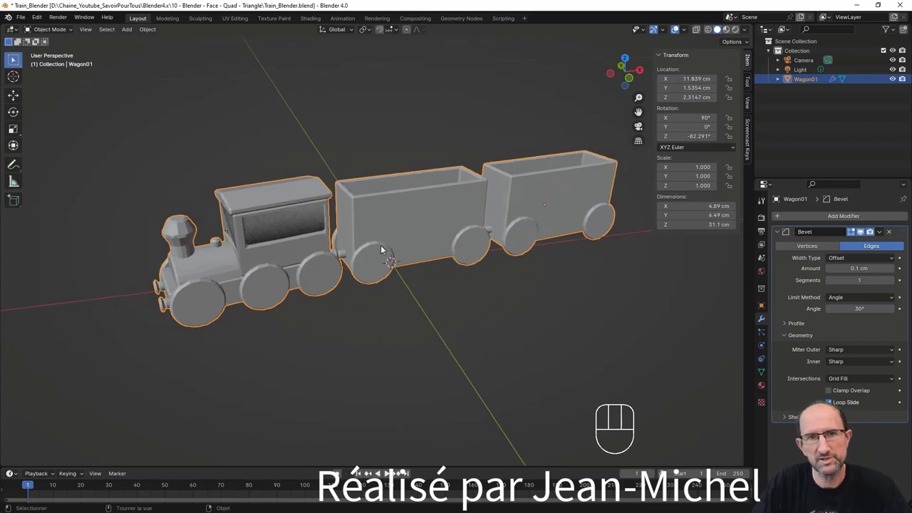
left_click_drag(391, 242, 382, 249)
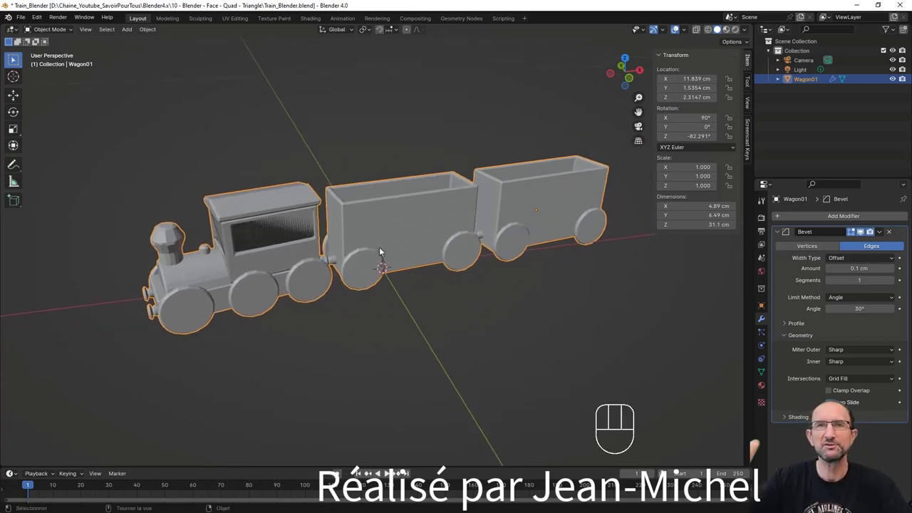